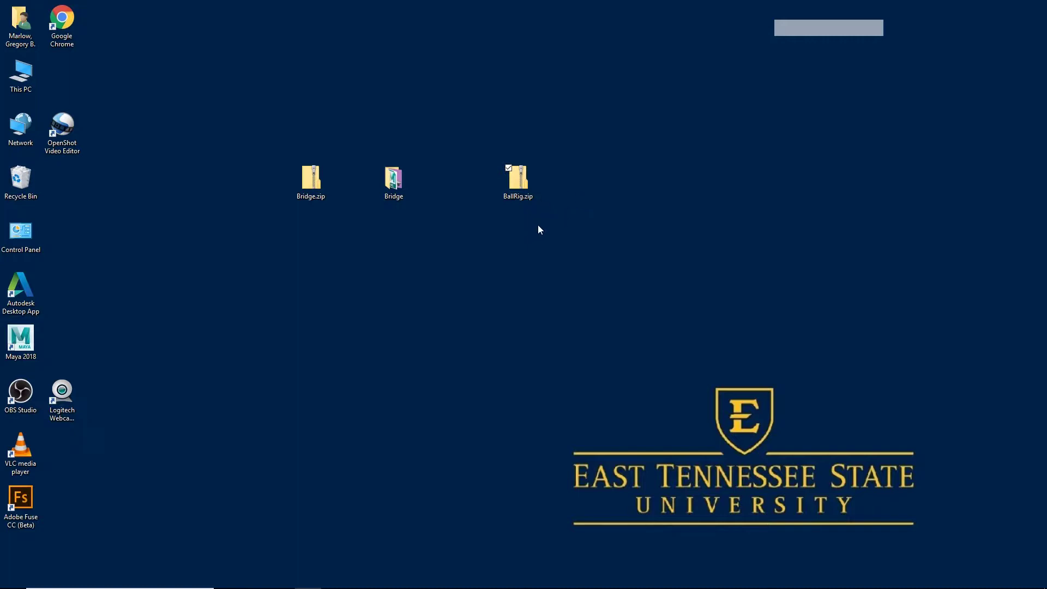
Bring up the context menu for BallRig.zip to reach the 7-Zip extraction options.
{"action": "right_click", "coordinate": [521, 191]}
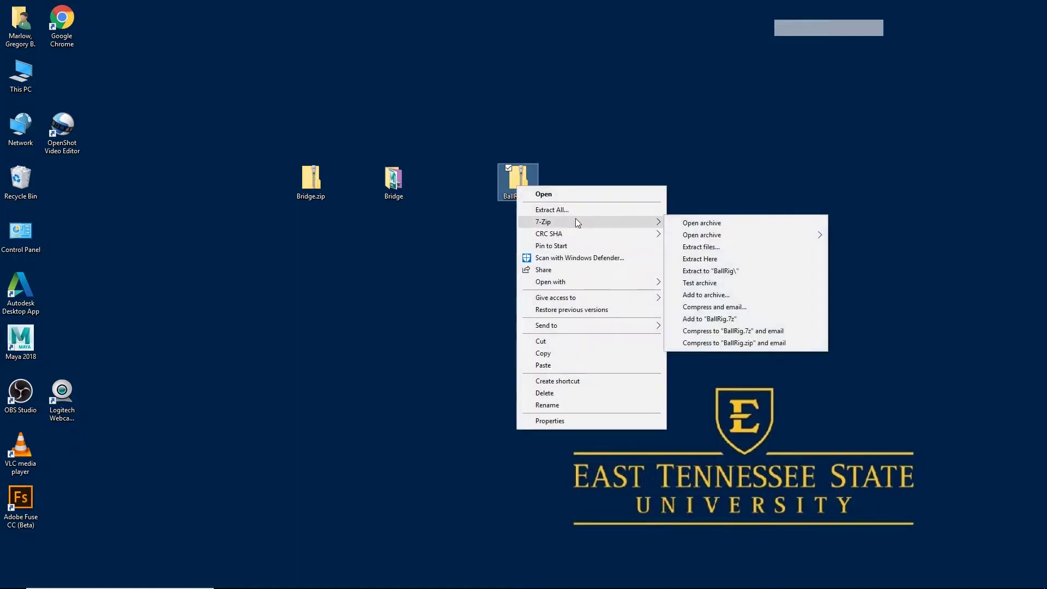
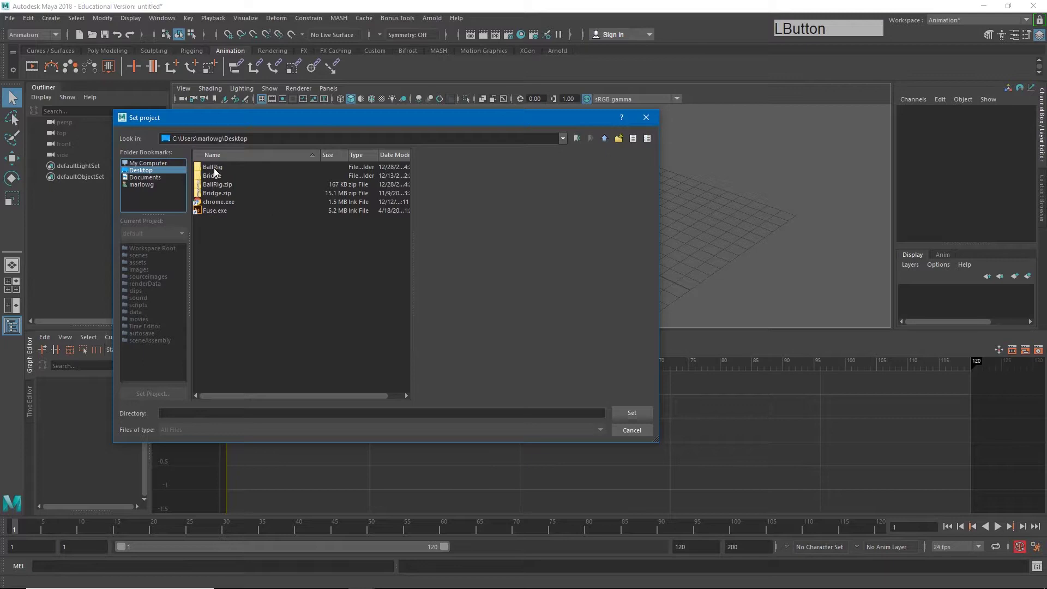
Confirm the BallRig folder as the current Maya project.
{"action": "left_click", "coordinate": [648, 417]}
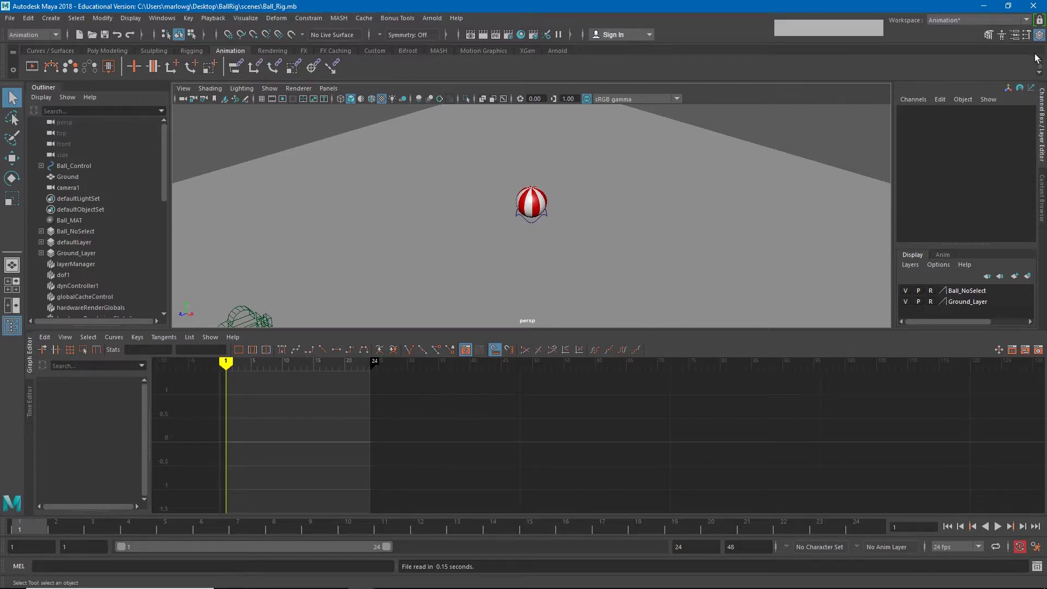
Switch to the Maya Classic workspace so the perspective view of the striped ball fills the screen.
{"action": "left_click", "coordinate": [1031, 24]}
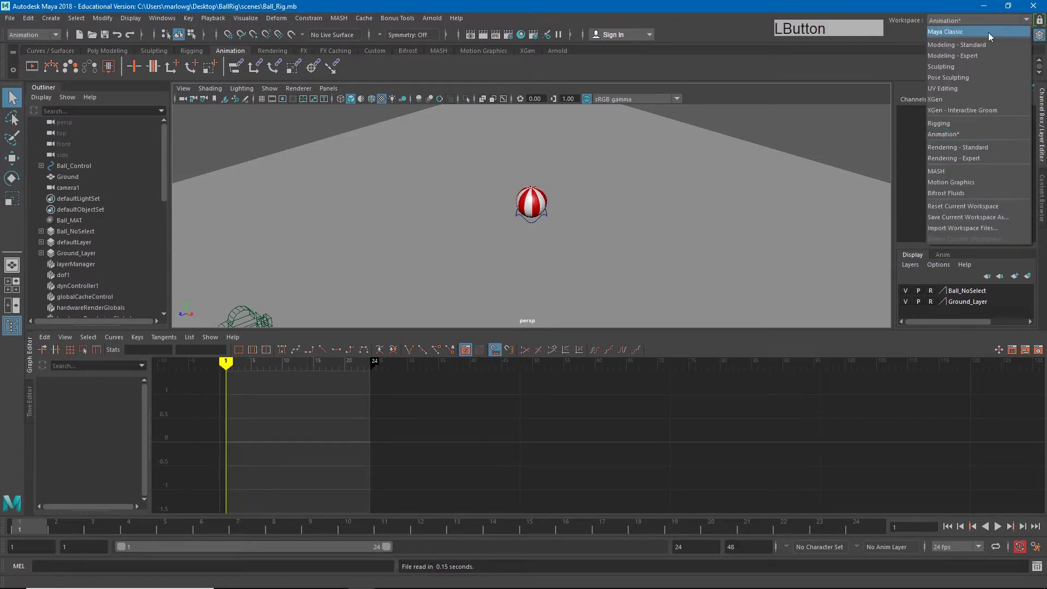
{"action": "left_click", "coordinate": [423, 367]}
{"action": "right_click", "coordinate": [419, 310]}
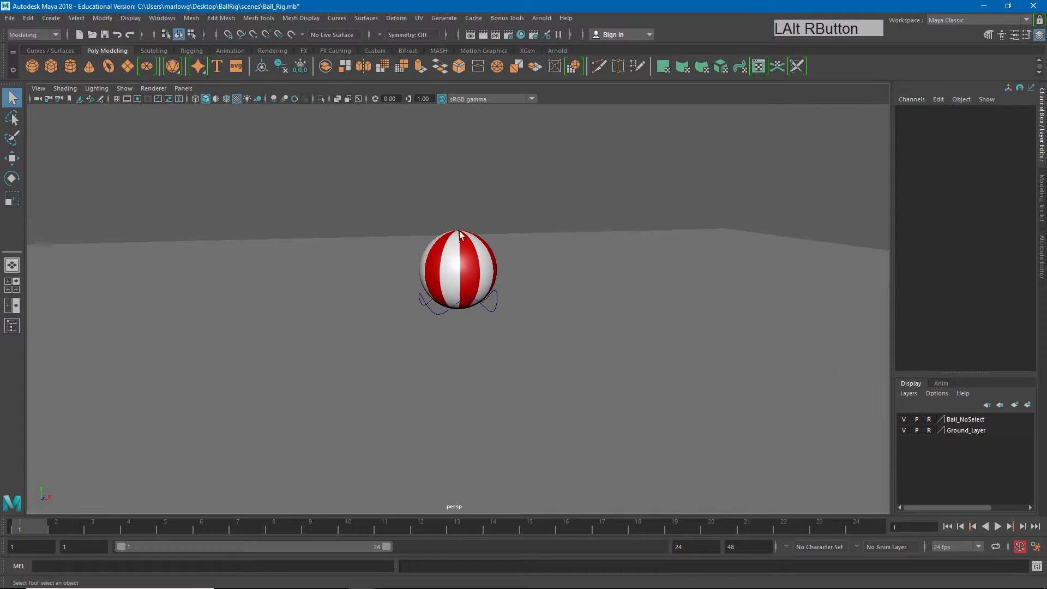
{"action": "left_click", "coordinate": [459, 253]}
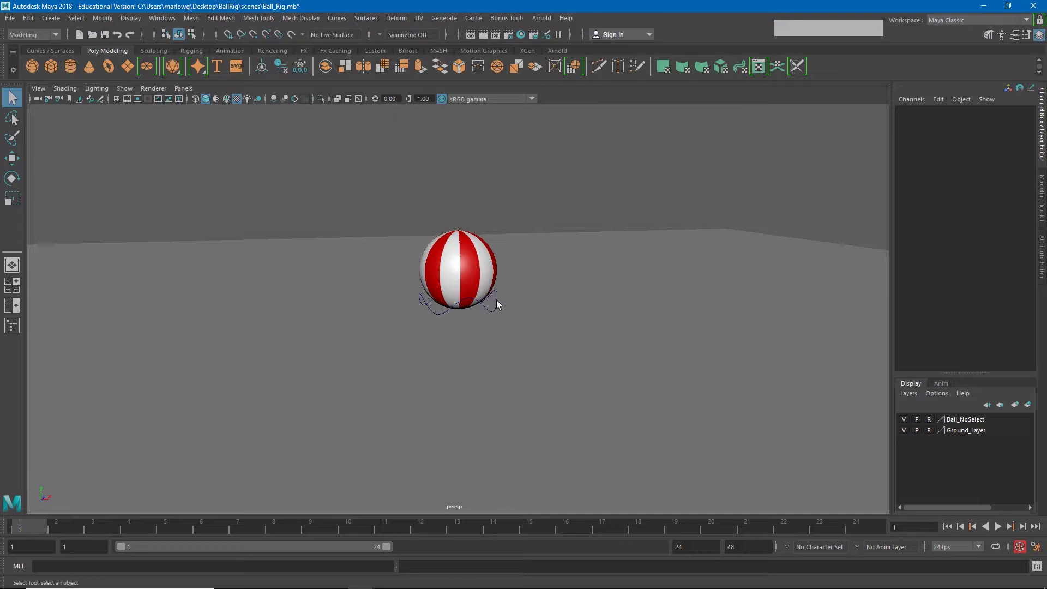
Select Ball_Control, test-tilt it around Z with the Rotate tool, then undo so rotations return to zero.
{"action": "left_click", "coordinate": [497, 299]}
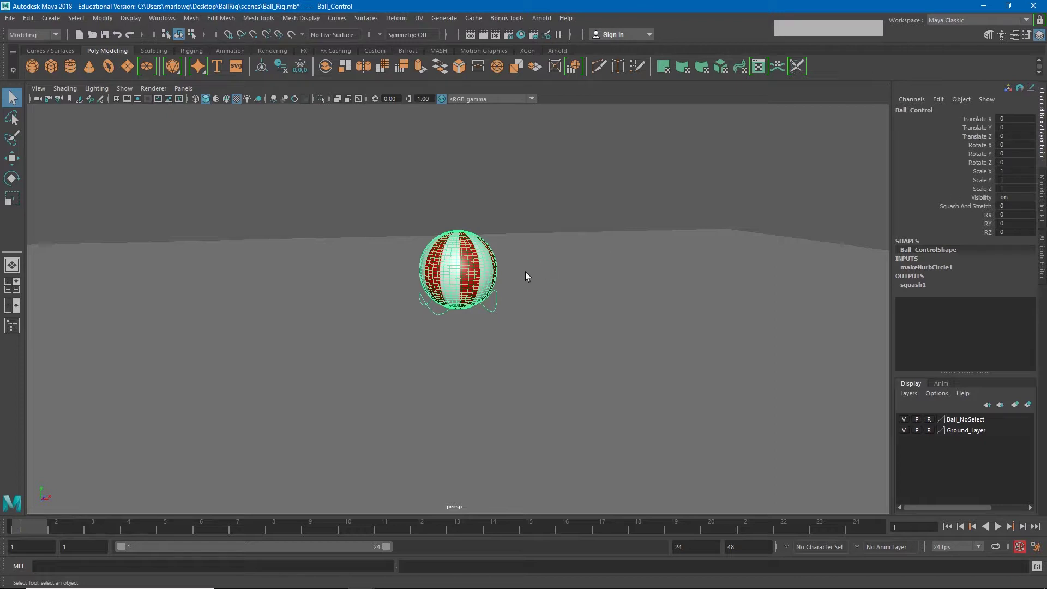
{"action": "key", "text": "w"}
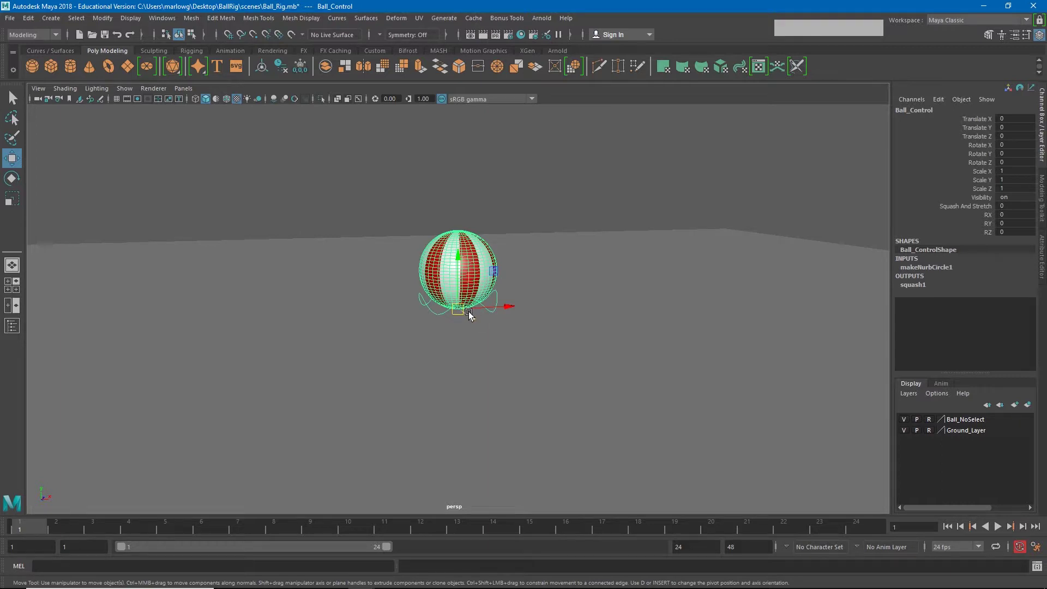
{"action": "key", "text": "e"}
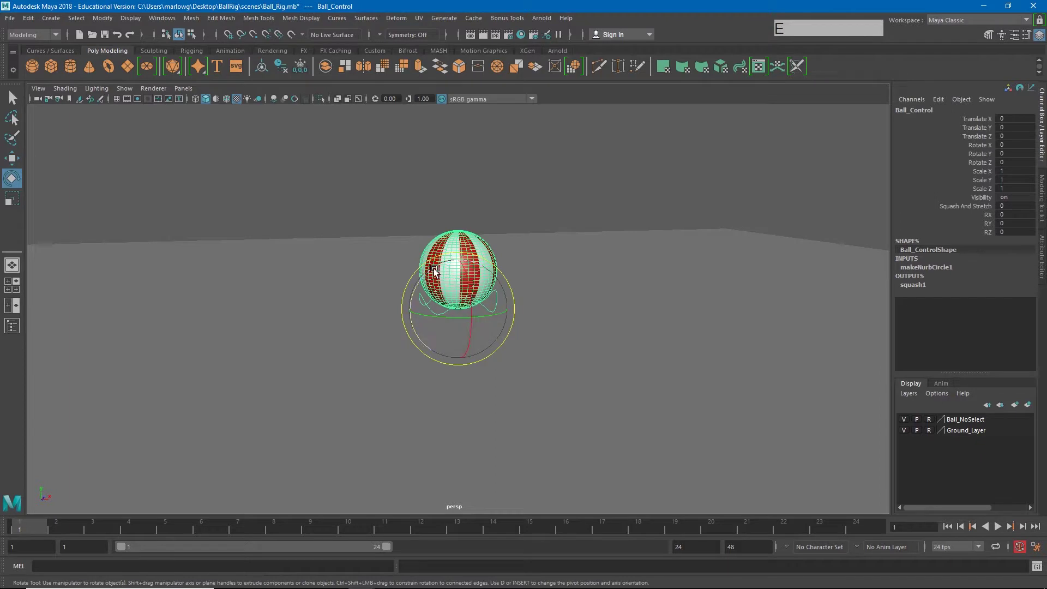
{"action": "left_click", "coordinate": [433, 268]}
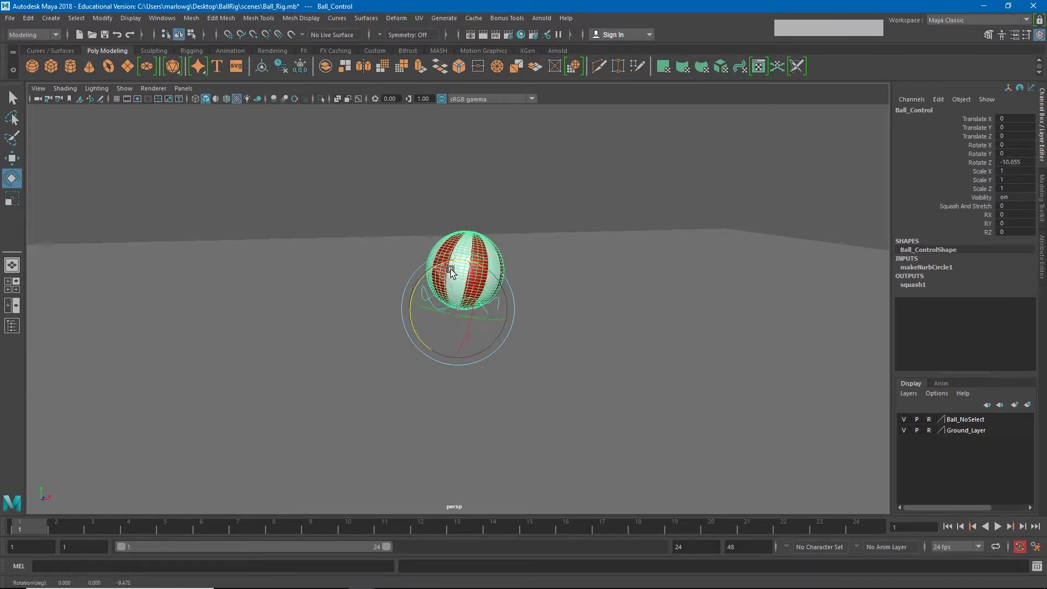
{"action": "key", "text": "ctrl+z"}
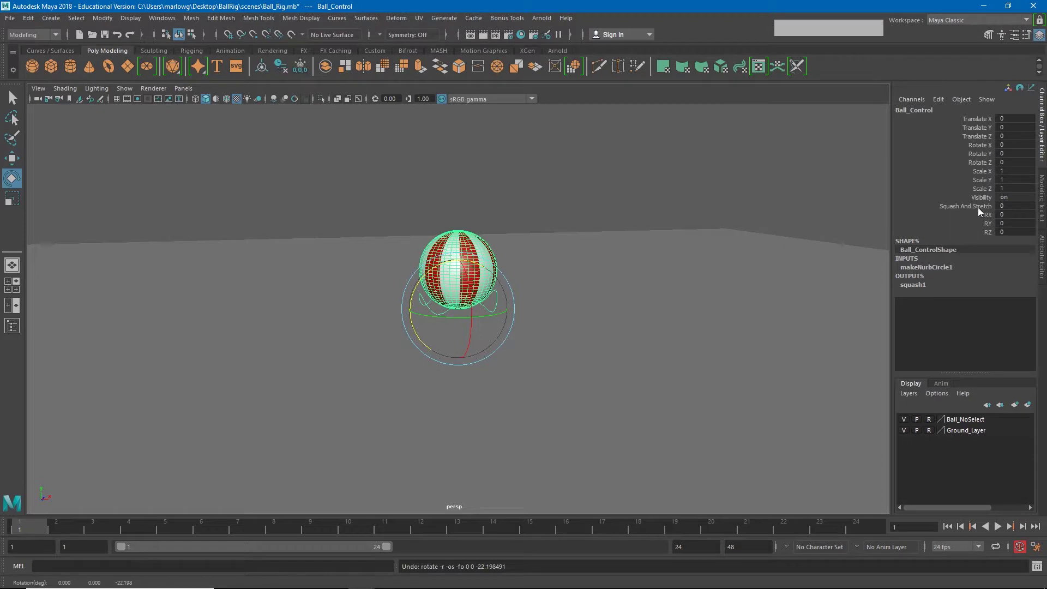
Stretch the ball tall via Squash And Stretch, tilt and spin it around Z, then undo the spin.
{"action": "left_click", "coordinate": [979, 212]}
{"action": "middle_click", "coordinate": [646, 259]}
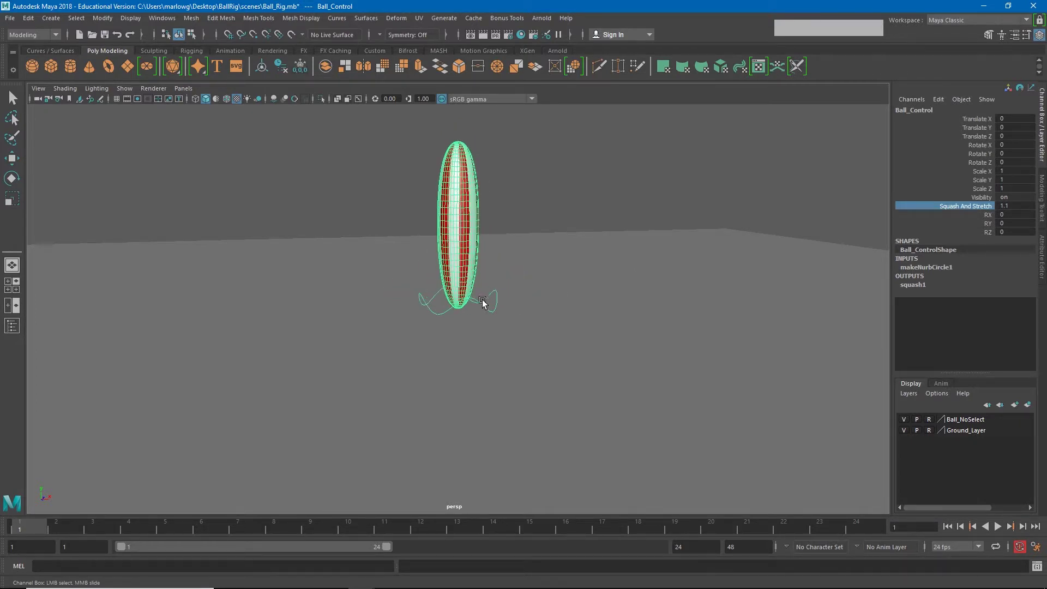
{"action": "key", "text": "e"}
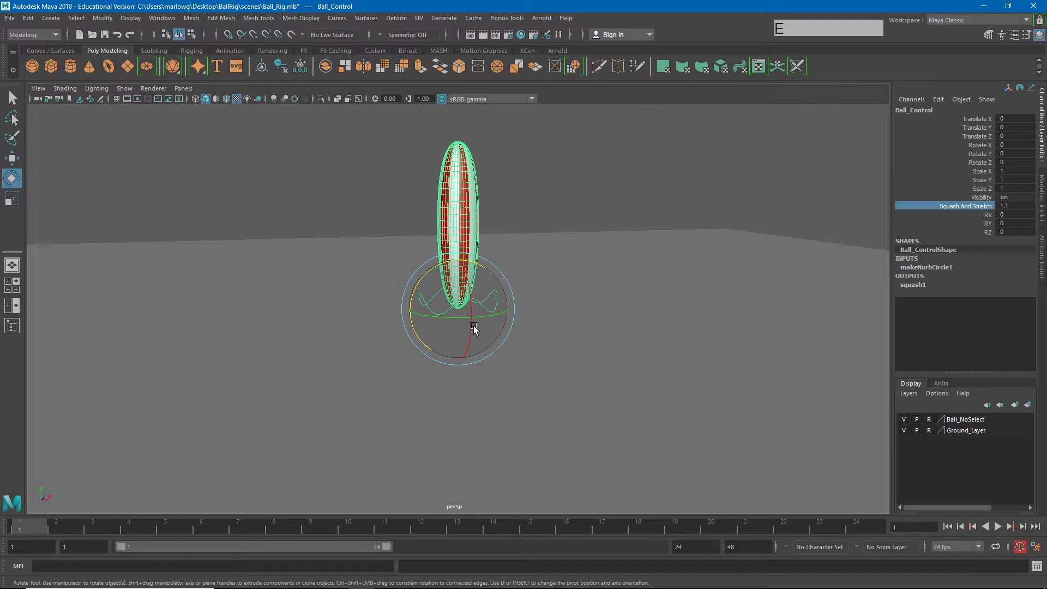
{"action": "left_click", "coordinate": [441, 268]}
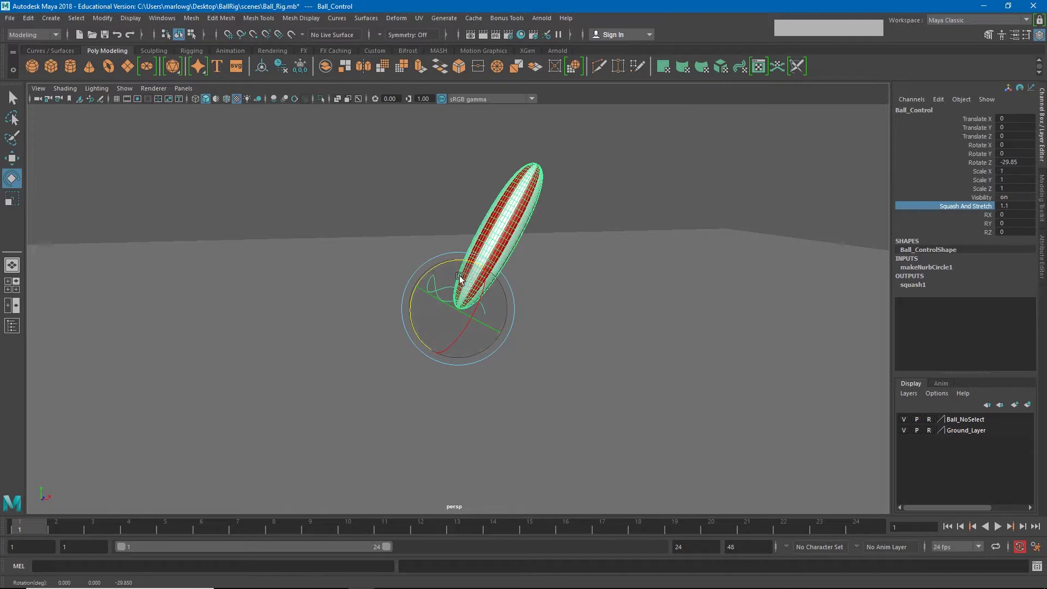
{"action": "left_click", "coordinate": [435, 267]}
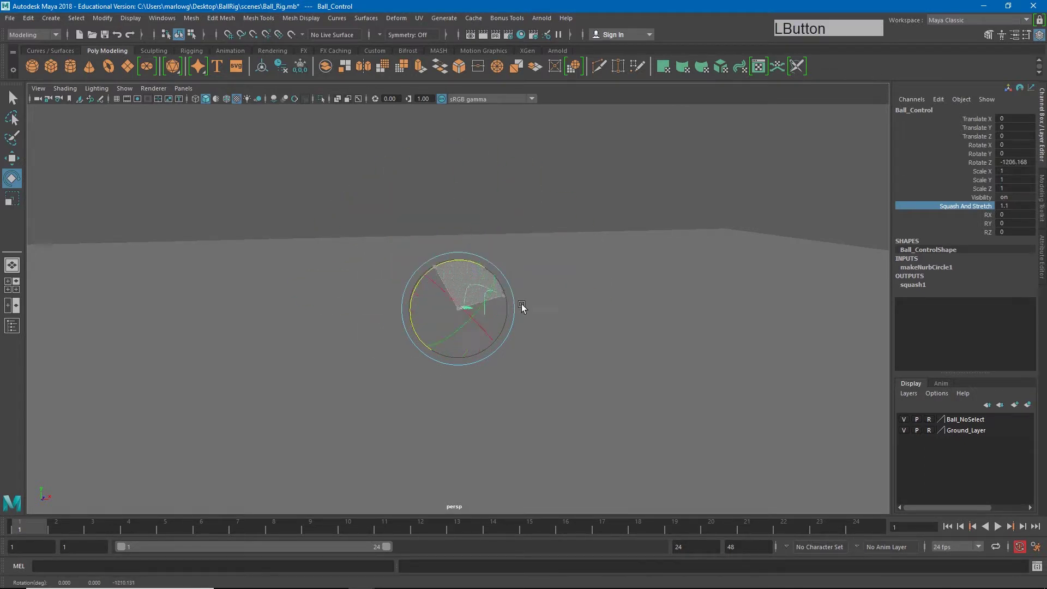
{"action": "key", "text": "ctrl+z"}
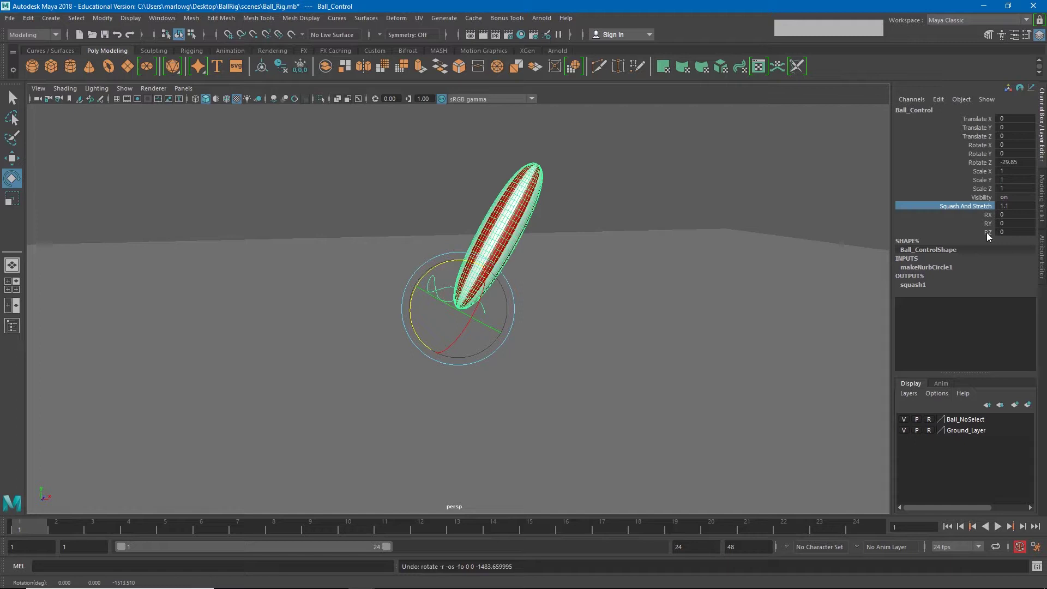
Try adjusting RX, RY and RZ on the stretched ball, undoing each change.
{"action": "left_click", "coordinate": [990, 217]}
{"action": "middle_click", "coordinate": [649, 248]}
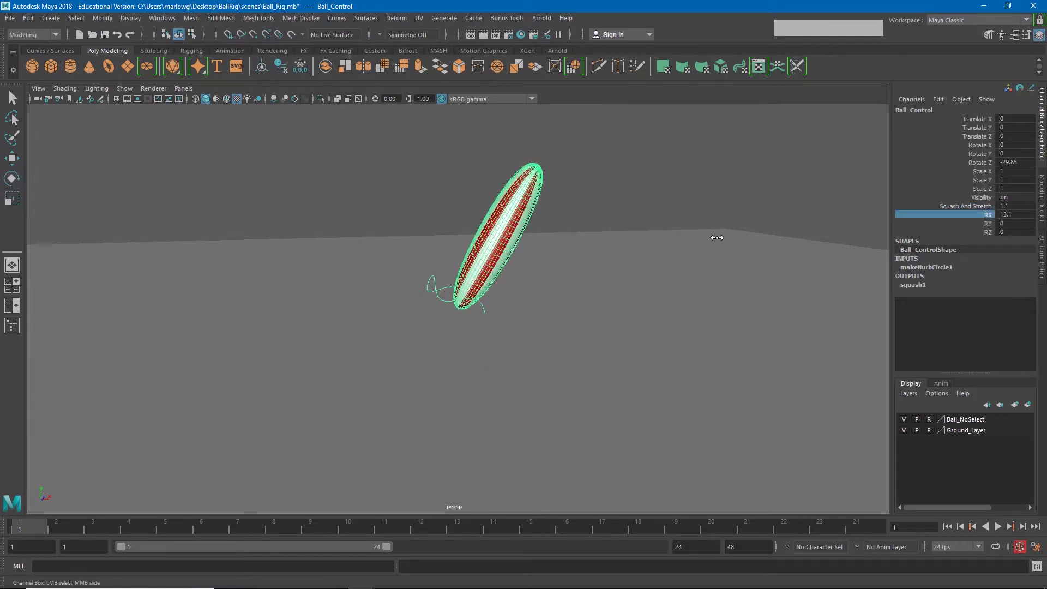
{"action": "key", "text": "ctrl+z"}
{"action": "left_click", "coordinate": [990, 226]}
{"action": "middle_click", "coordinate": [547, 266]}
{"action": "key", "text": "ctrl+z"}
{"action": "left_click", "coordinate": [993, 236]}
{"action": "middle_click", "coordinate": [488, 279]}
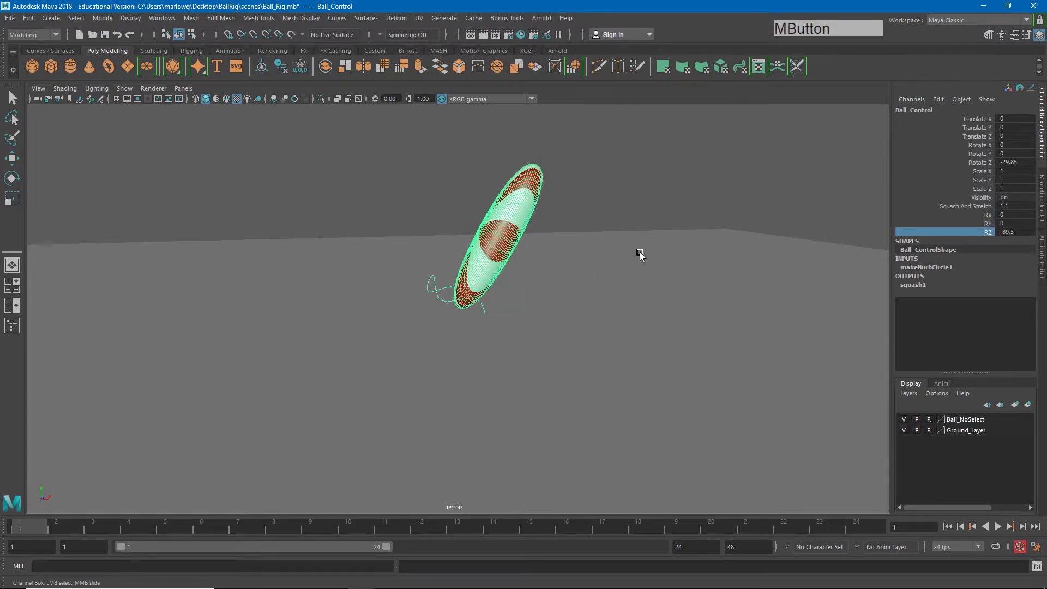
{"action": "middle_click", "coordinate": [362, 64]}
{"action": "key", "text": "ctrl+z"}
{"action": "key", "text": "ctrl+z"}
Set Squash And Stretch back to 0 so the ball returns to its round shape.
{"action": "left_click", "coordinate": [362, 64]}
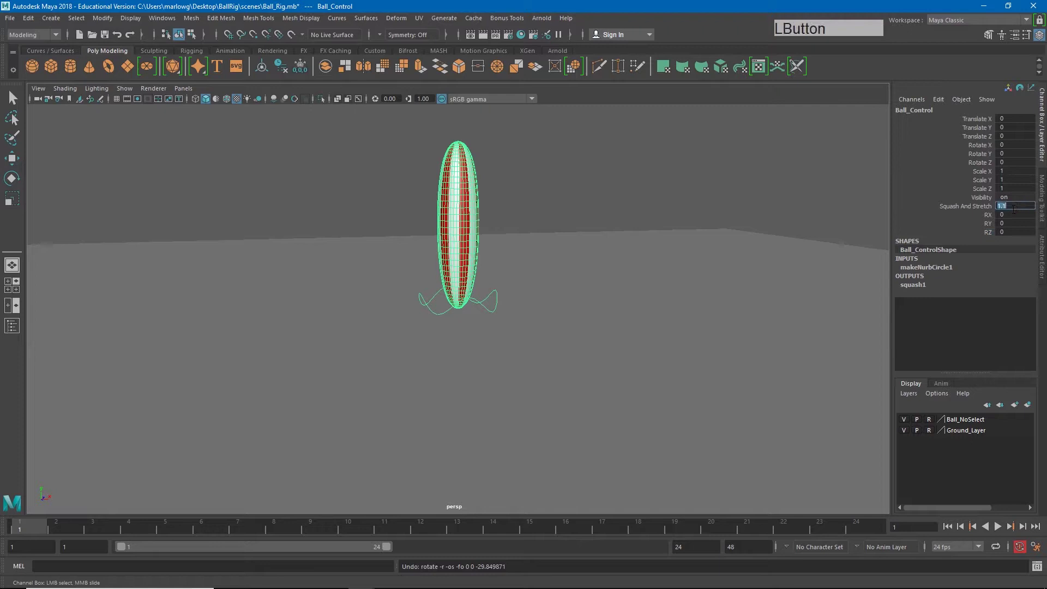
{"action": "key", "text": "KP_0"}
{"action": "key", "text": "Return"}
{"action": "key", "text": "KP_Enter"}
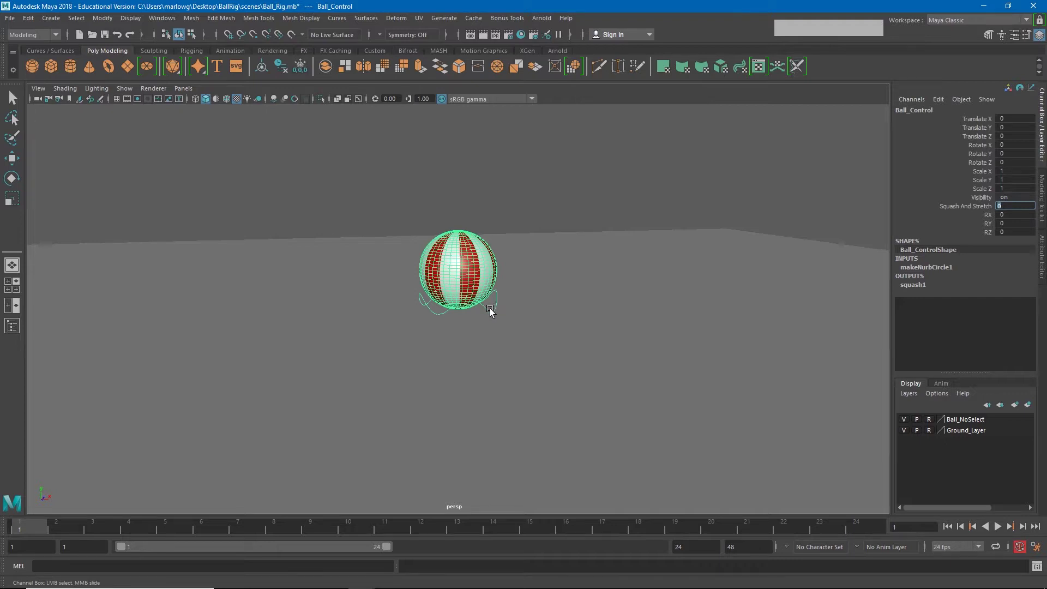
Clear the selection and reselect the ball's control curve, showing all its values at 0.
{"action": "left_click", "coordinate": [535, 210]}
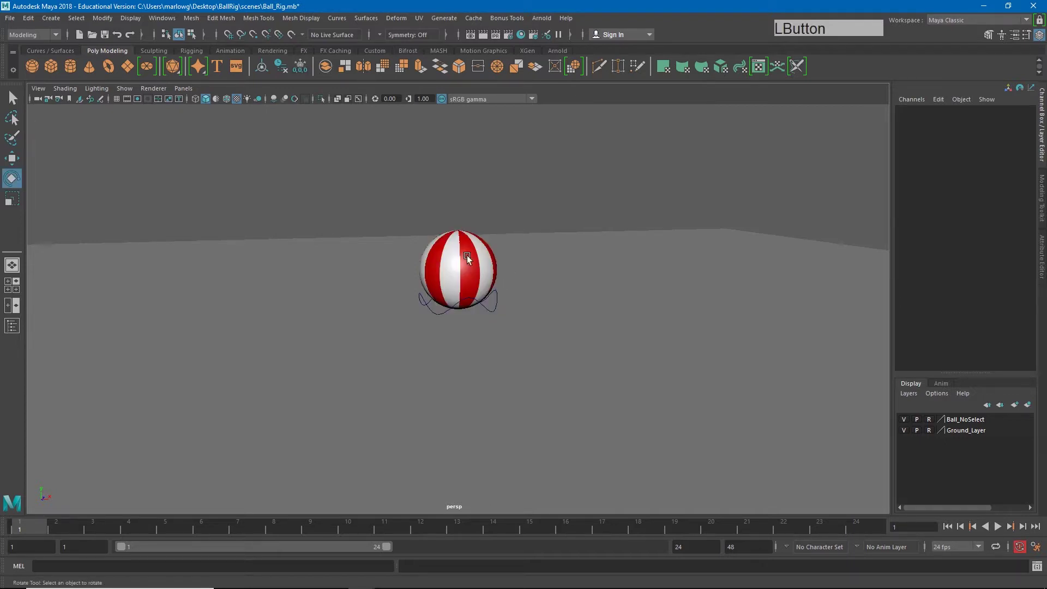
{"action": "left_click", "coordinate": [476, 246]}
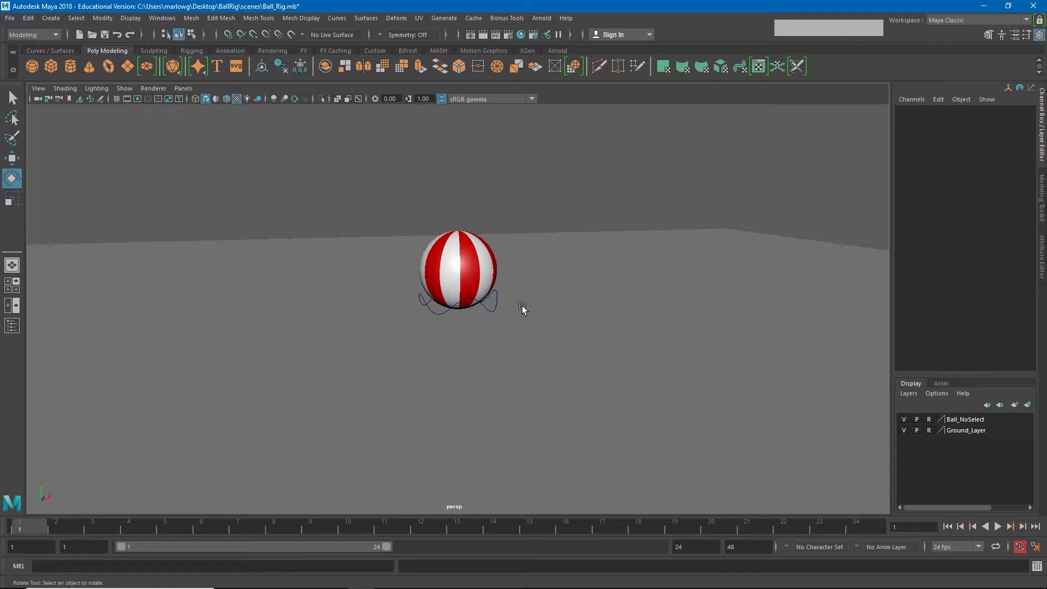
{"action": "left_click", "coordinate": [500, 304]}
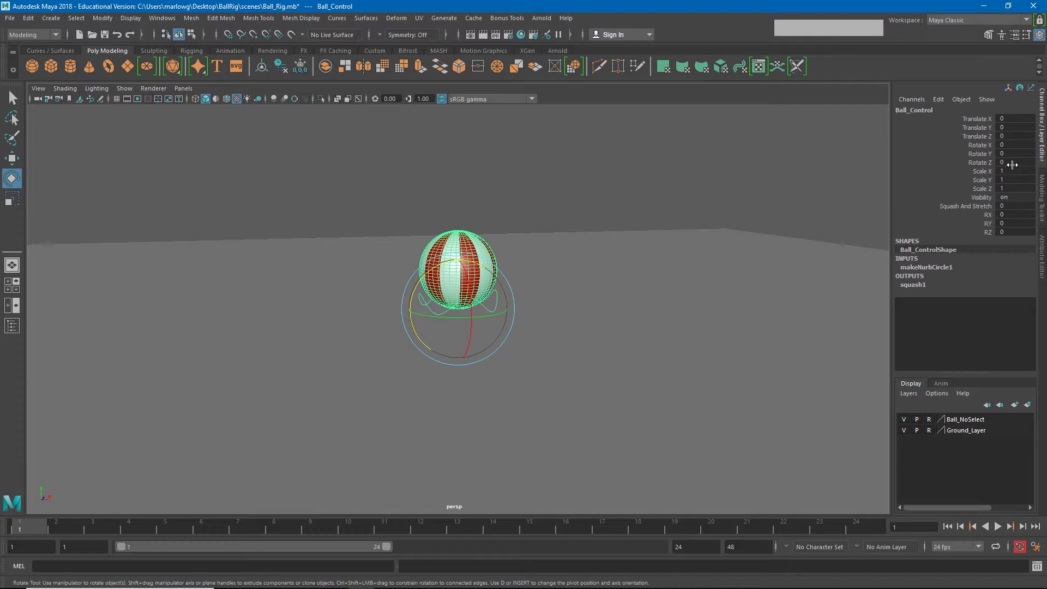
Switch to the Animation workspace, dolly the view back and select camera1 in the scene.
{"action": "left_click", "coordinate": [1027, 22]}
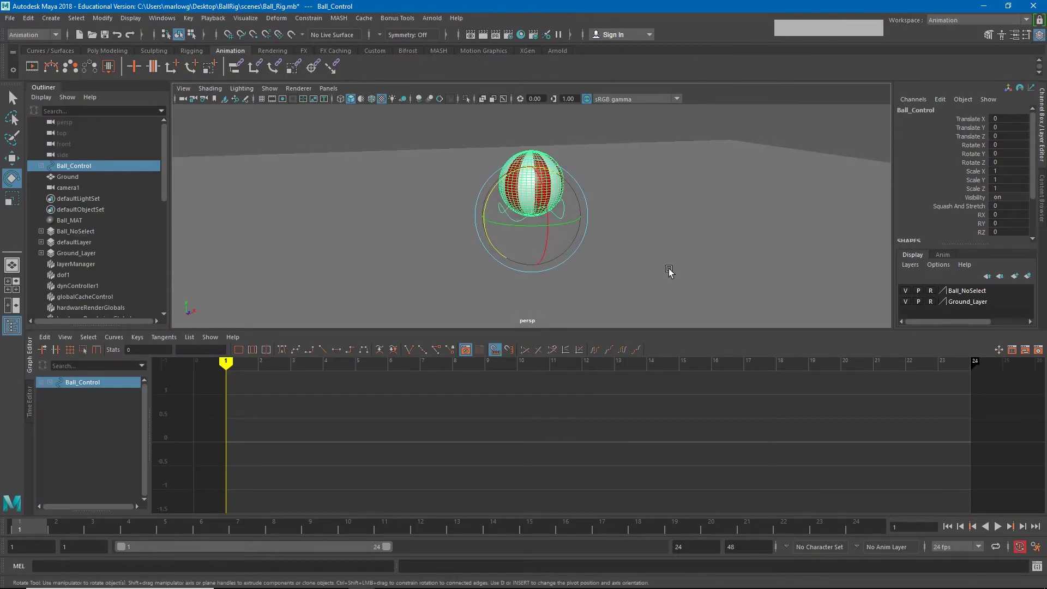
{"action": "right_click", "coordinate": [757, 247]}
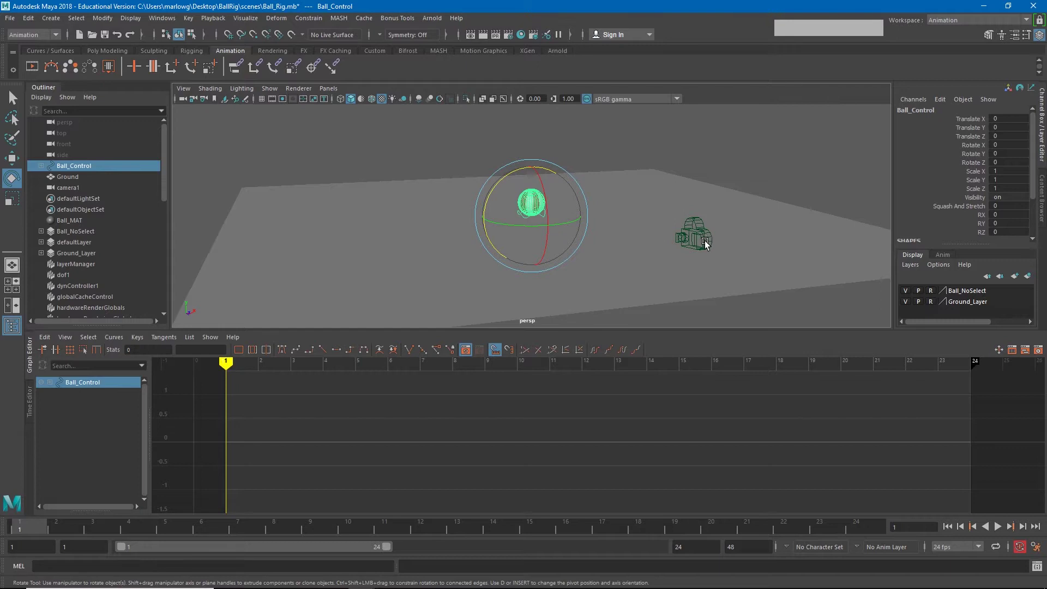
{"action": "left_click", "coordinate": [709, 244]}
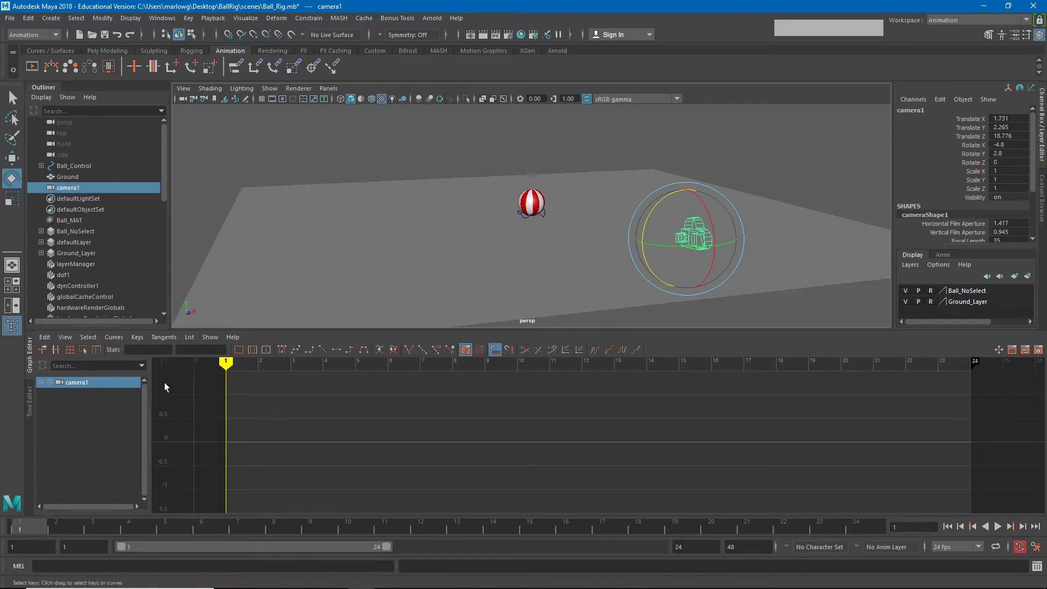
Split the viewport into two side-by-side panes with the right one looking through camera1.
{"action": "left_click", "coordinate": [6, 328]}
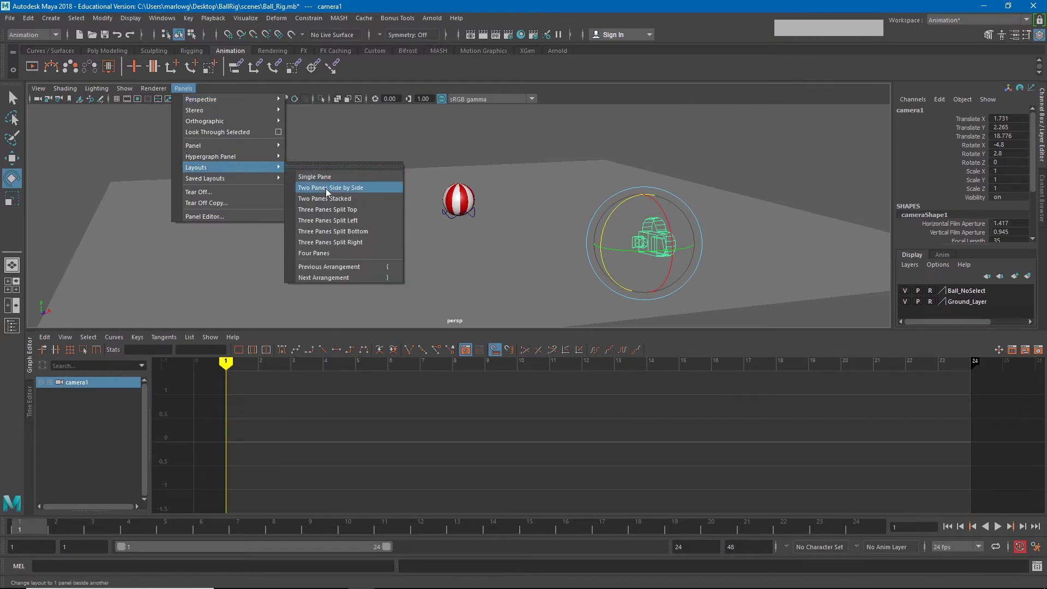
{"action": "left_click", "coordinate": [624, 91]}
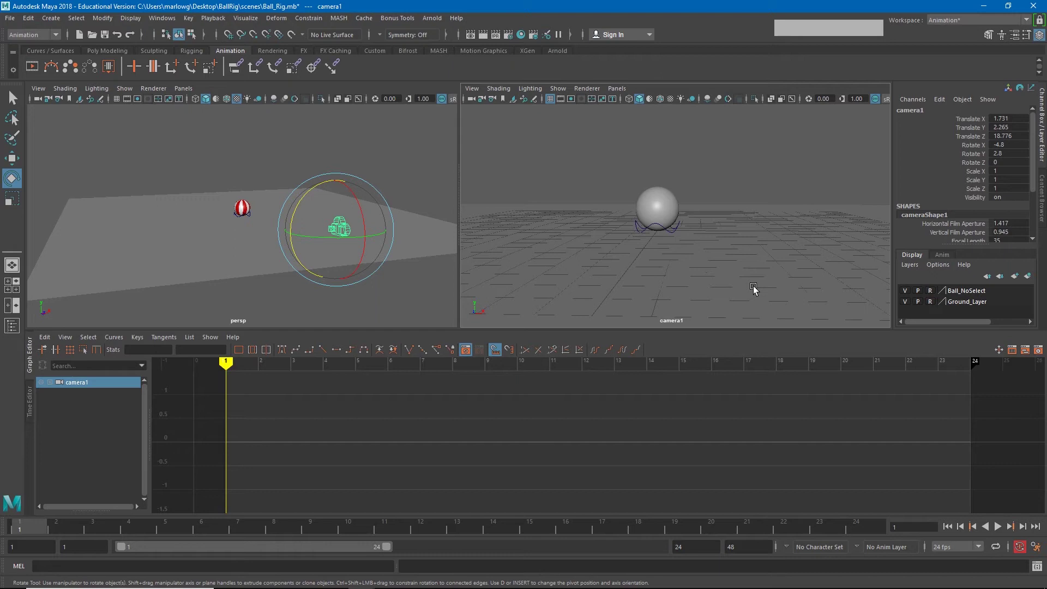
Show the camera1 view shaded and textured, then track and dolly camera1 closer to the striped ball.
{"action": "key", "text": "4"}
{"action": "key", "text": "5"}
{"action": "key", "text": "6"}
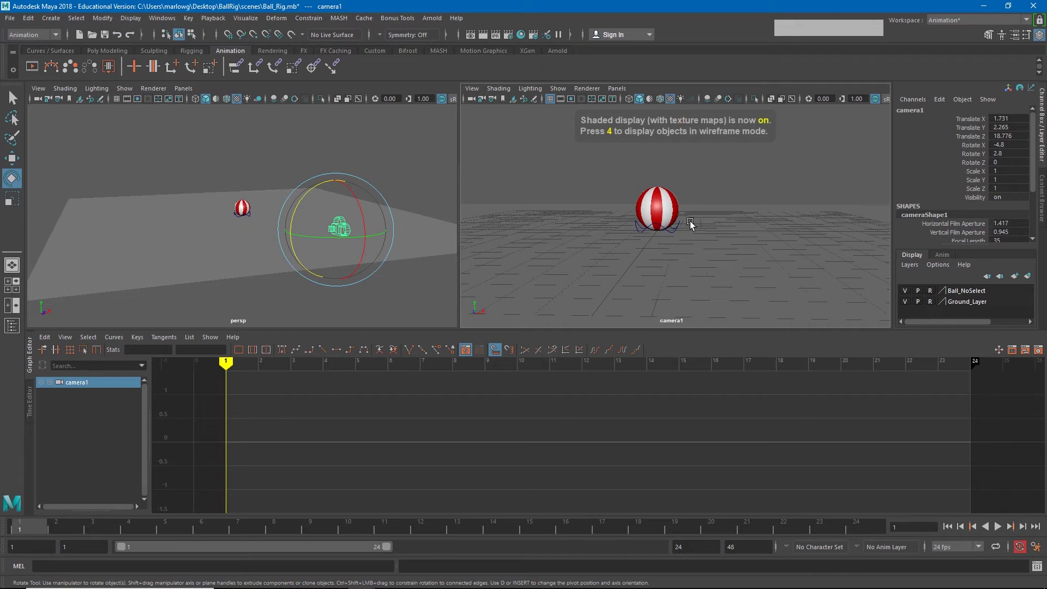
{"action": "middle_click", "coordinate": [731, 235]}
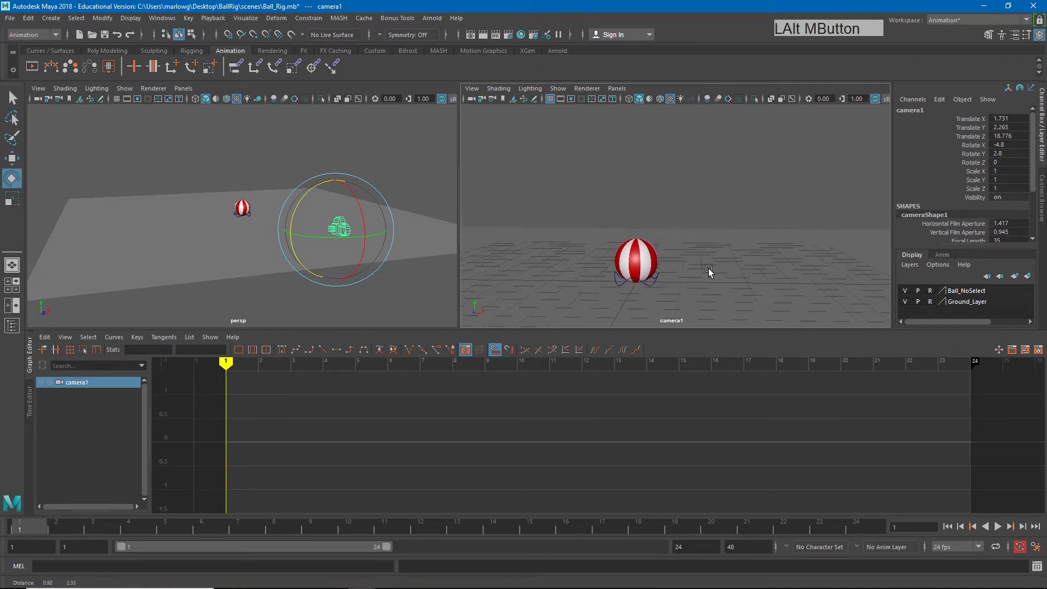
{"action": "right_click", "coordinate": [784, 258]}
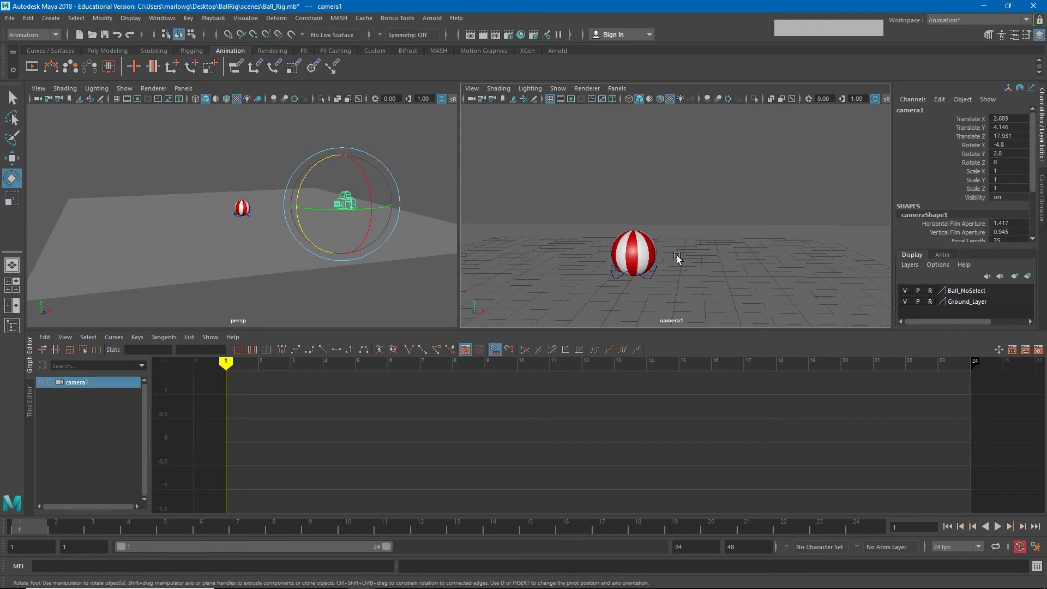
Show camera1's resolution gate, then dolly, track and tumble it so the ball sits centred low in the frame.
{"action": "left_click", "coordinate": [571, 101]}
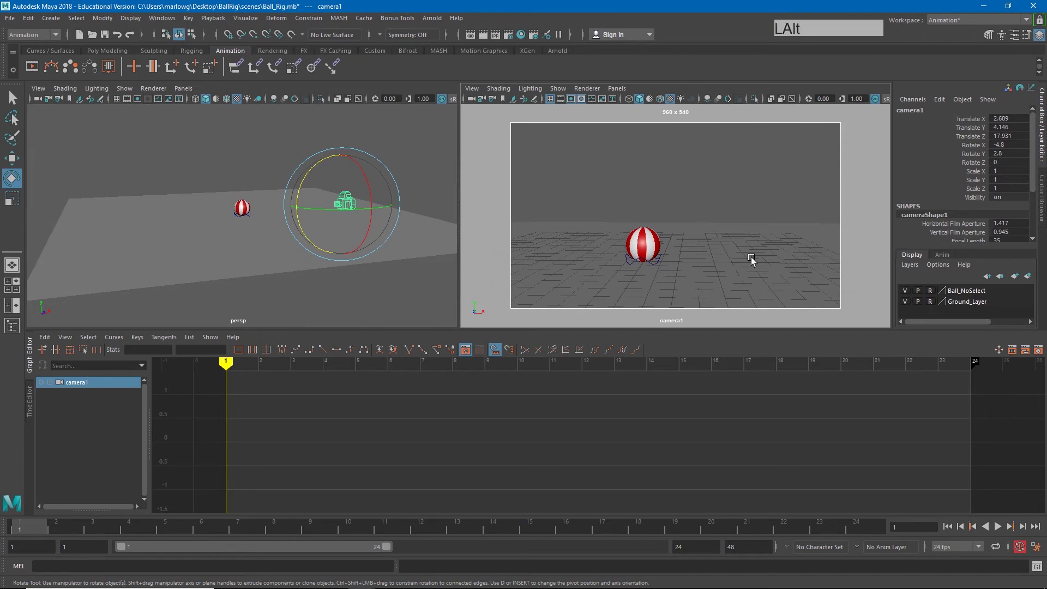
{"action": "right_click", "coordinate": [752, 263]}
{"action": "middle_click", "coordinate": [742, 262]}
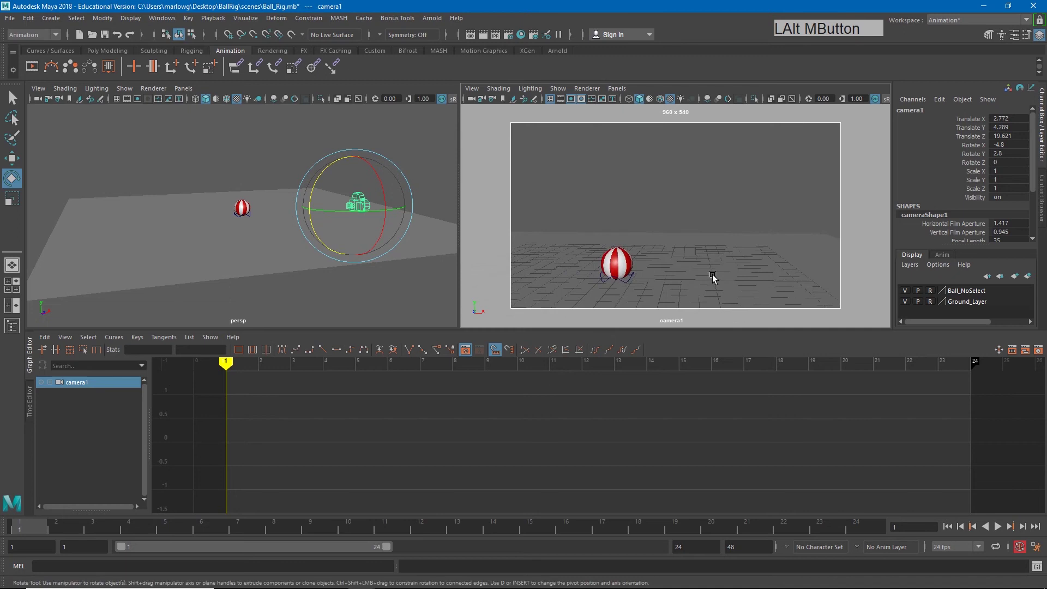
{"action": "left_click", "coordinate": [671, 272]}
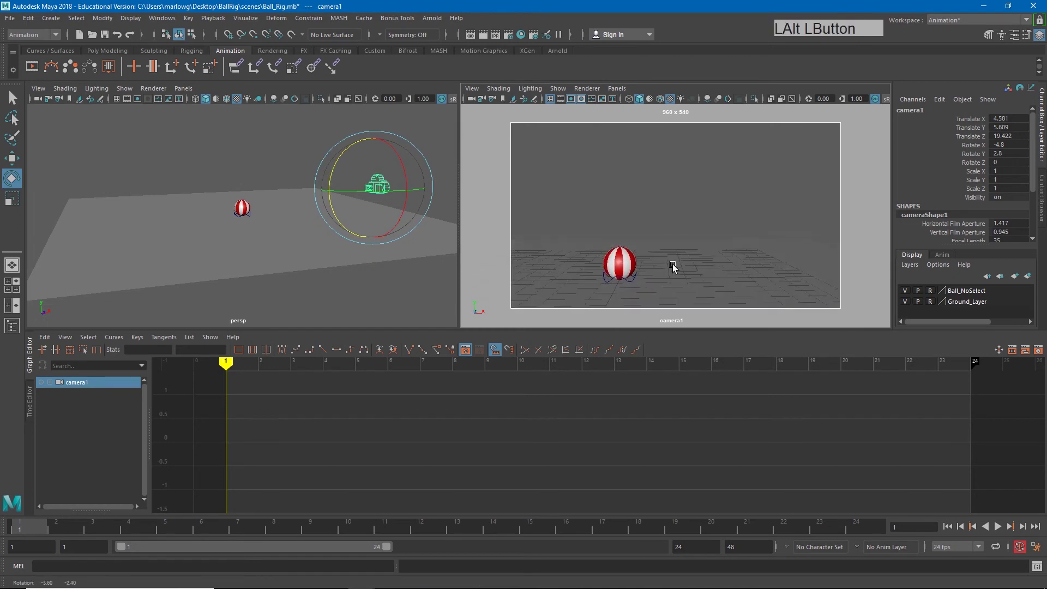
{"action": "middle_click", "coordinate": [700, 259]}
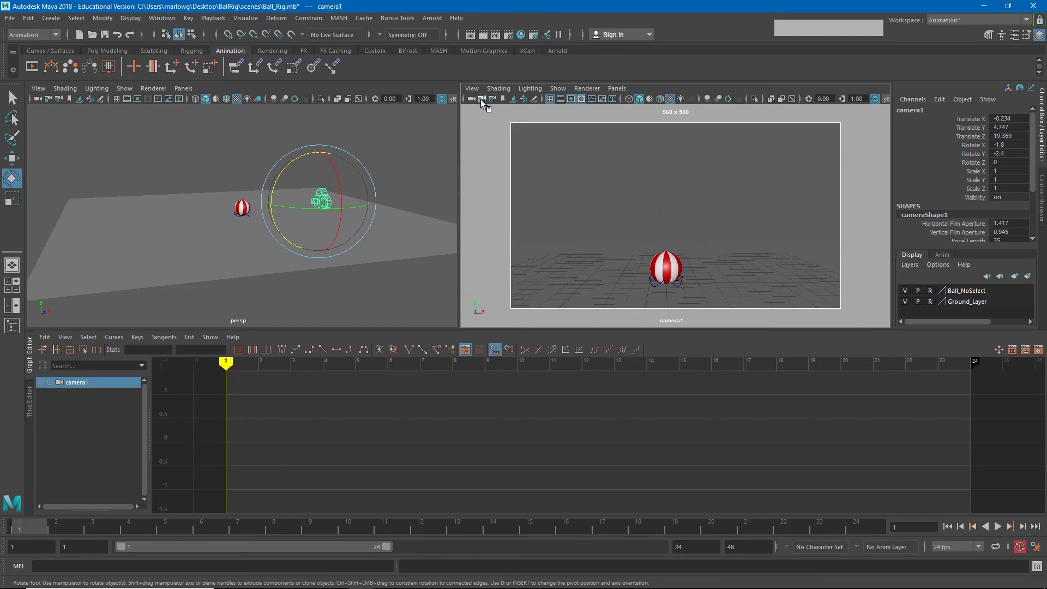
Lock camera1's shot, select Ball_Control, and zoom and pan the persp view in close on the ball.
{"action": "left_click", "coordinate": [481, 102]}
{"action": "left_click", "coordinate": [630, 250]}
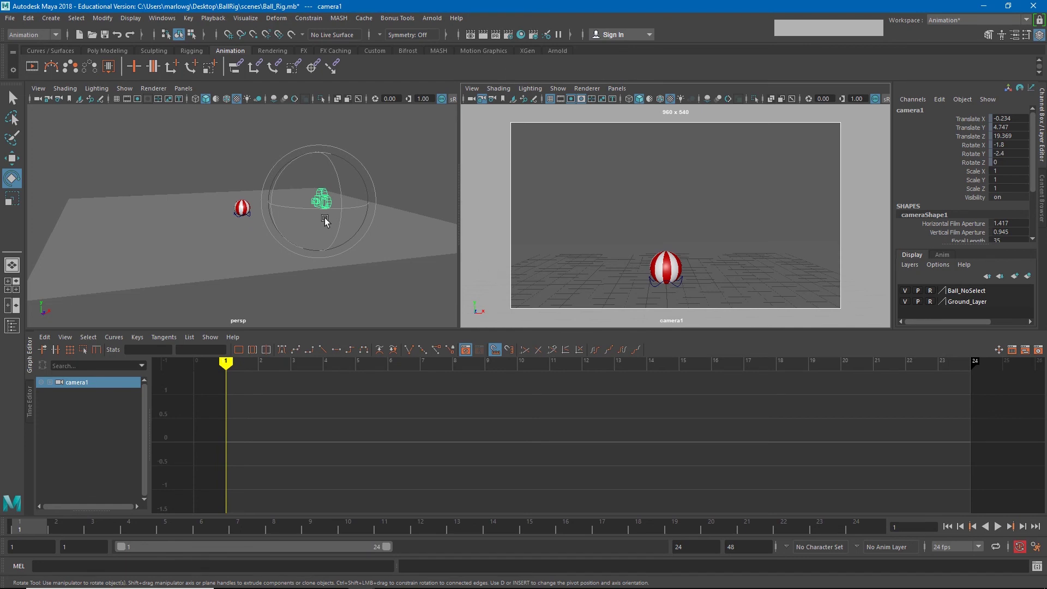
{"action": "left_click", "coordinate": [218, 237]}
{"action": "right_click", "coordinate": [260, 217]}
{"action": "middle_click", "coordinate": [263, 223]}
{"action": "right_click", "coordinate": [228, 224]}
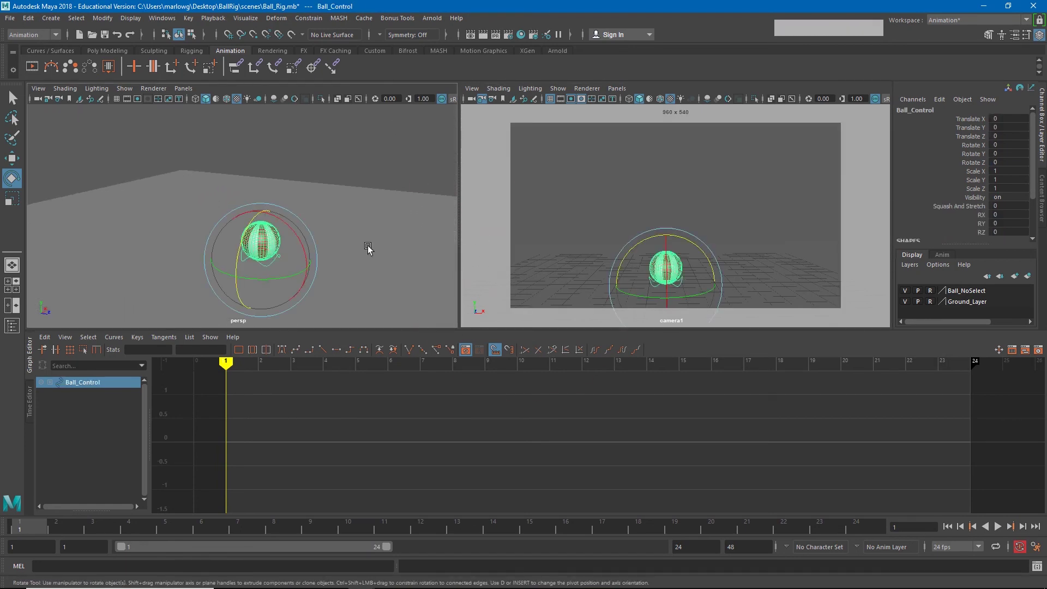